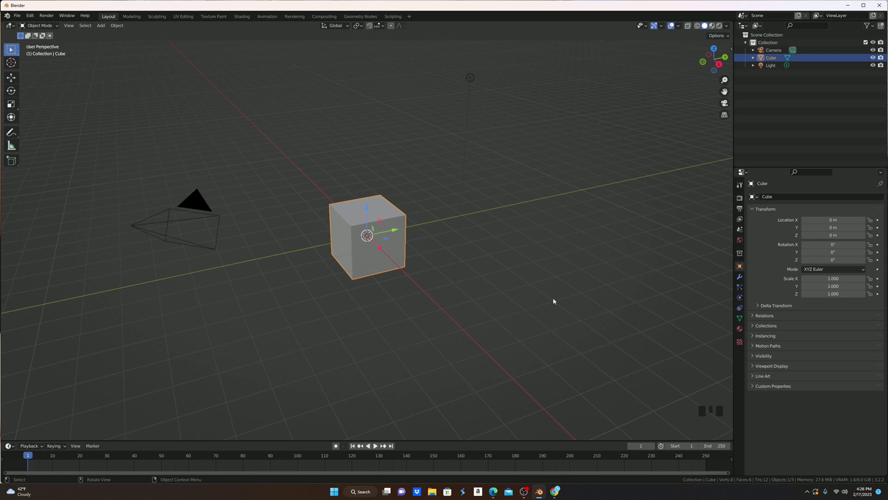
From the right orthographic view, scale the cube about twice as tall along Z
click(721, 65)
key(s)
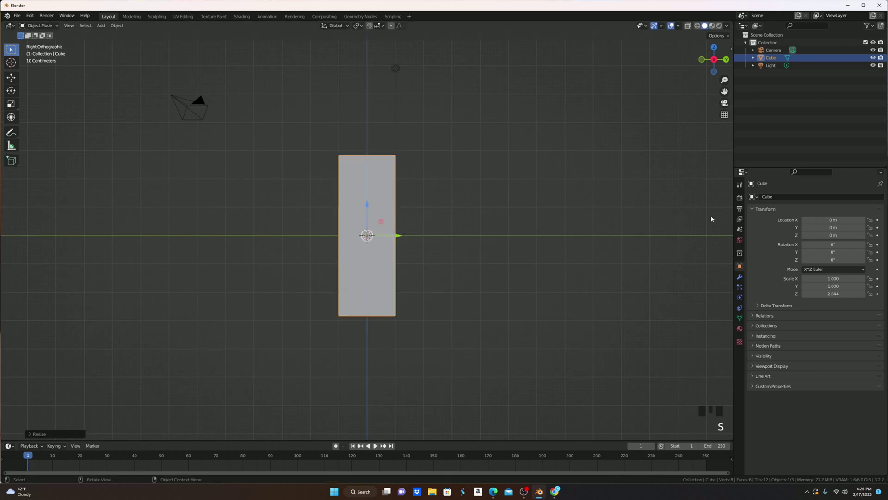
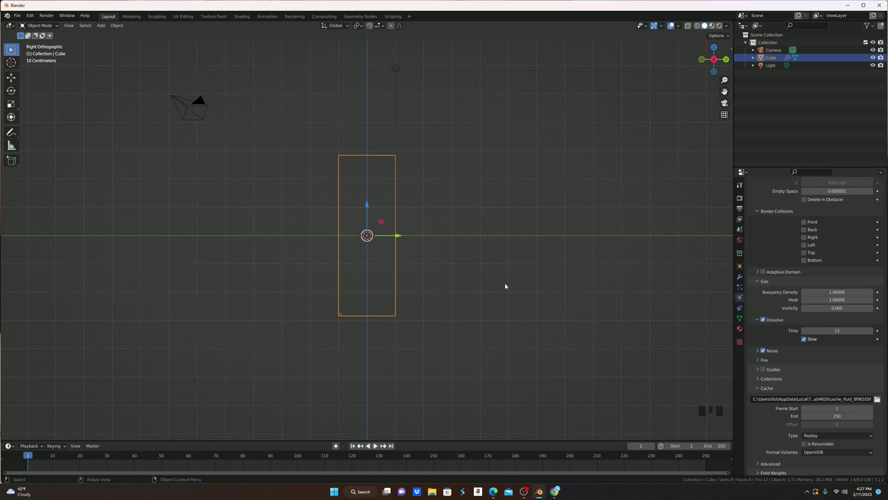
Box-select empty space to deselect the domain cube
scroll(down, 3)
scroll(down, 3)
drag(819, 416, 551, 257)
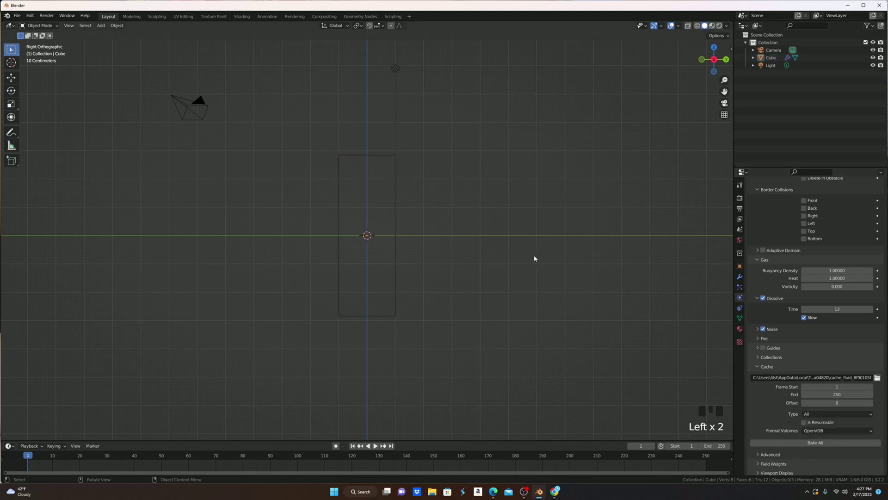
Add a small UV sphere low in the domain and make it a Fire + Smoke fluid flow source
key(shift+a)
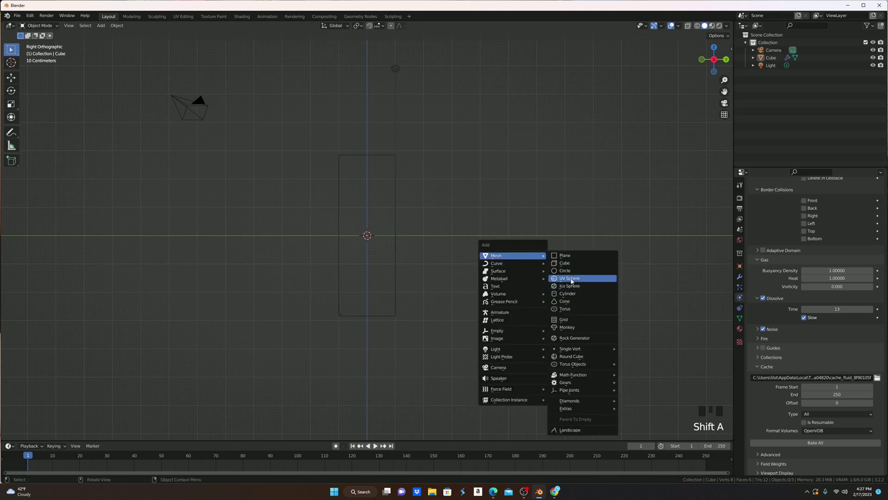
key(s)
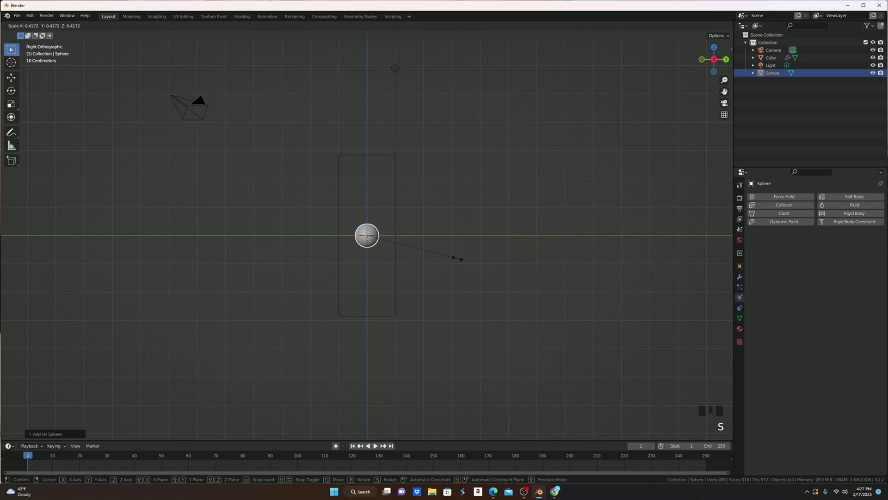
key(g)
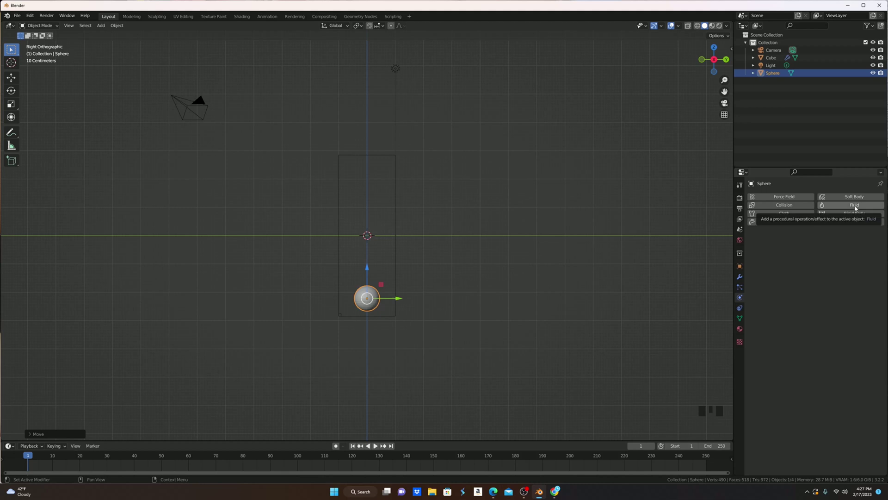
drag(856, 208, 810, 246)
drag(809, 245, 828, 269)
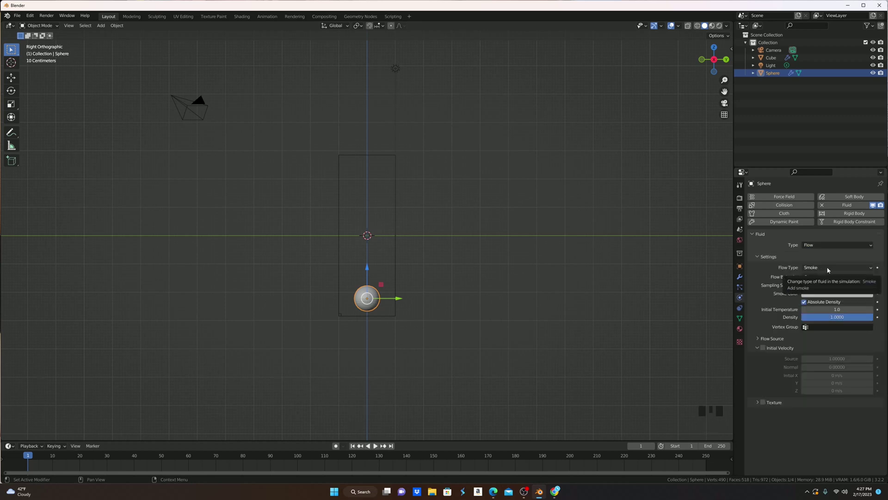
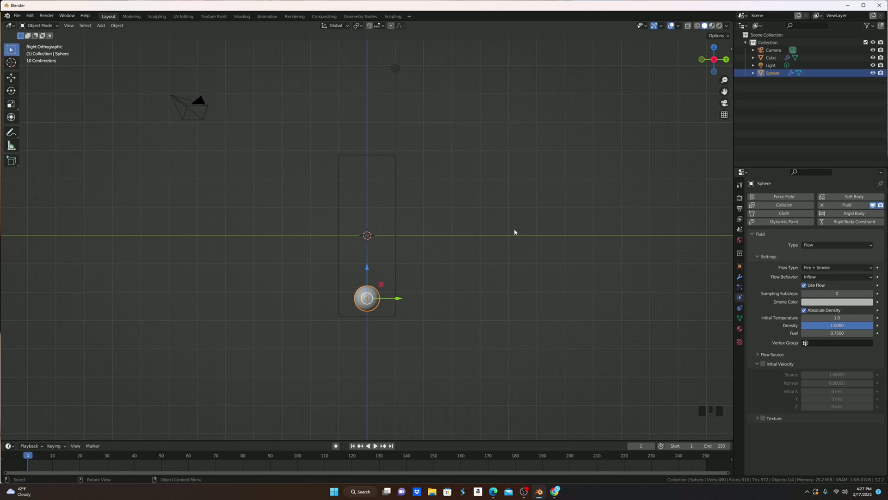
Select the domain cube and Bake All from its fluid cache settings
click(396, 206)
click(397, 206)
scroll(down, 3)
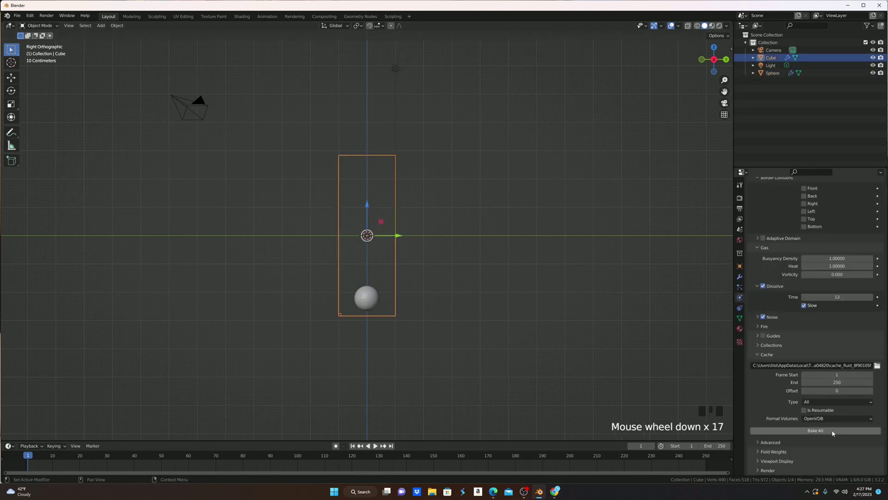
drag(835, 432, 646, 330)
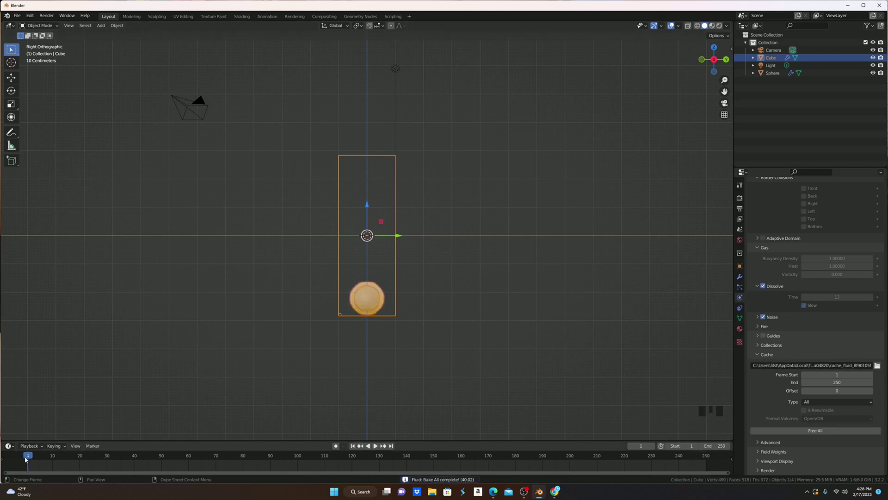
Preview frame 81 in rendered shading and show the domain cube's material properties
drag(33, 454, 365, 276)
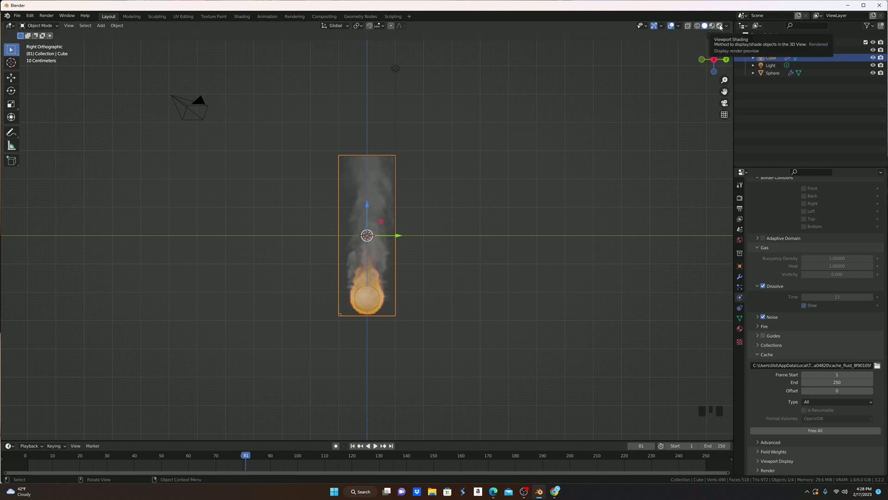
drag(718, 26, 434, 281)
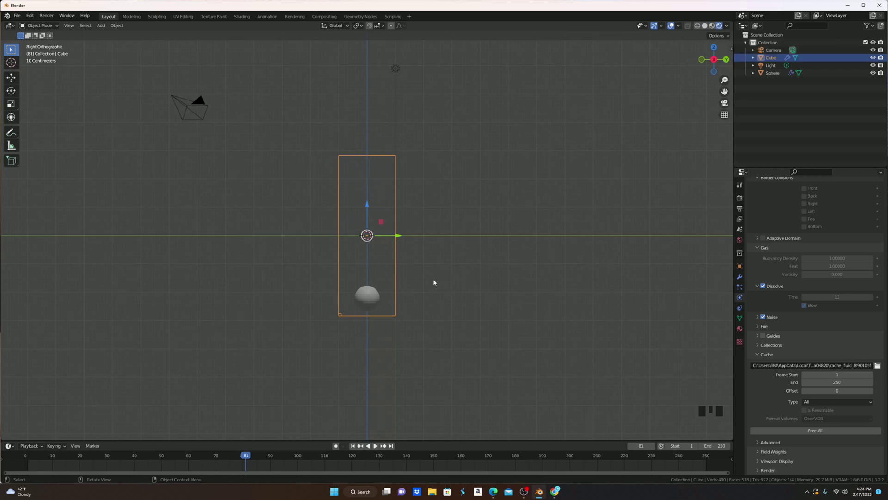
click(742, 329)
scroll(up, 3)
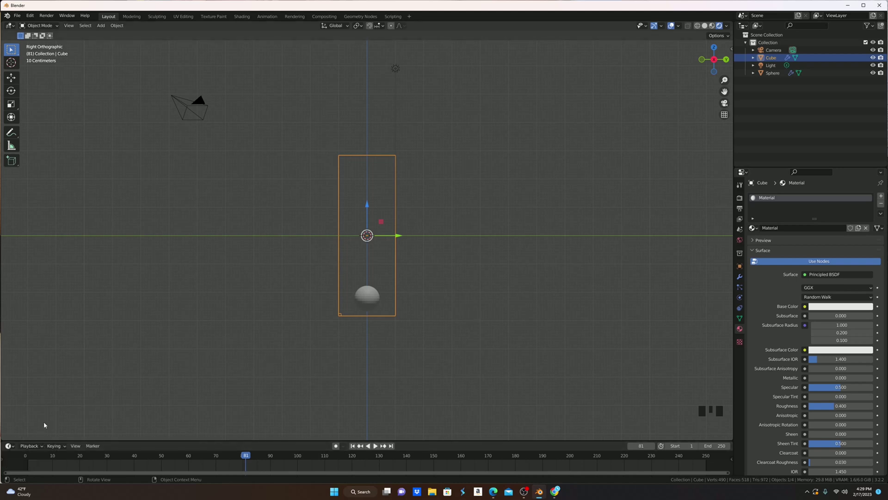
In the Shader Editor replace Principled BSDF with a Principled Volume linked to Volume, color black
drag(10, 446, 350, 435)
scroll(up, 3)
click(274, 395)
drag(274, 394, 294, 416)
click(293, 416)
key(shift+a)
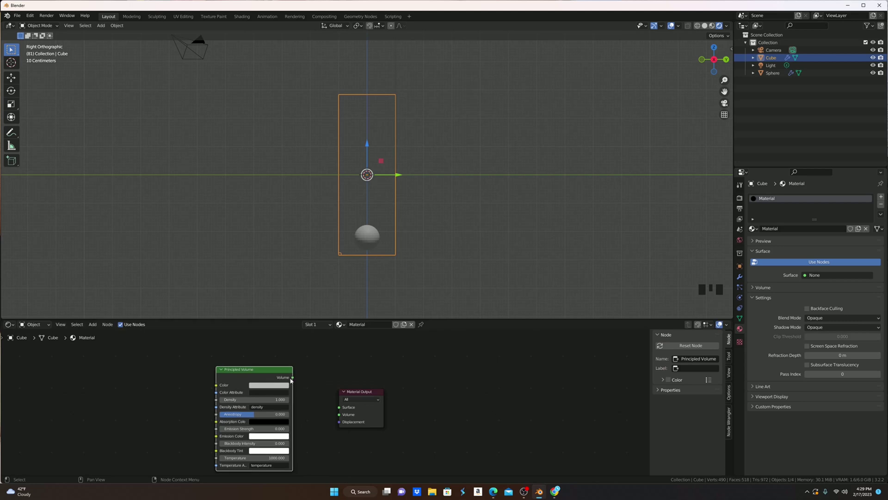
drag(293, 377, 268, 384)
click(270, 386)
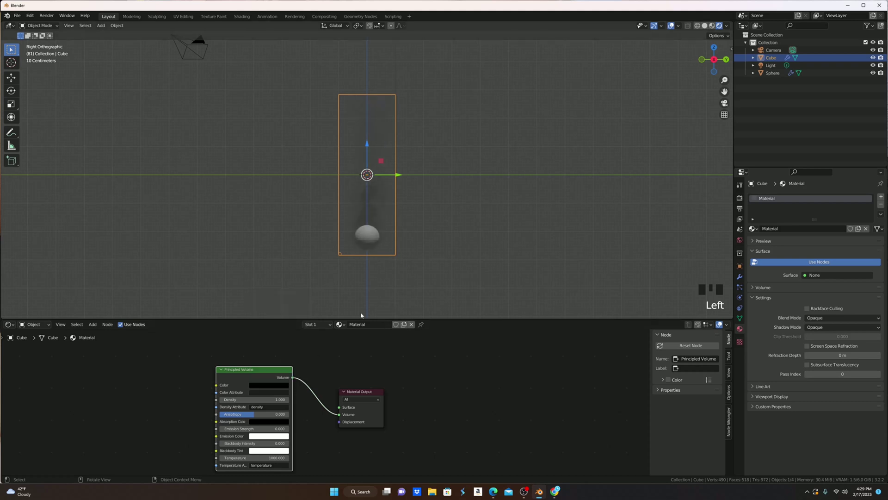
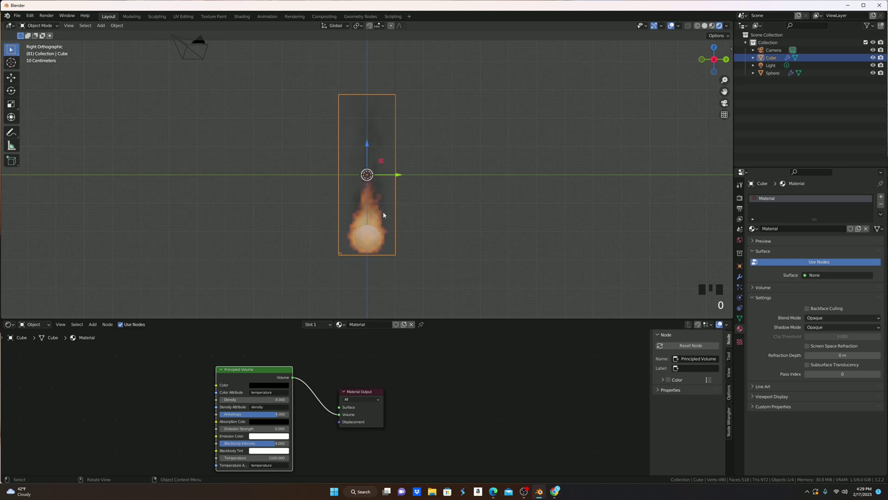
In Render Properties switch the engine to Cycles, then back to Eevee for the preview
scroll(up, 3)
scroll(down, 3)
scroll(down, 3)
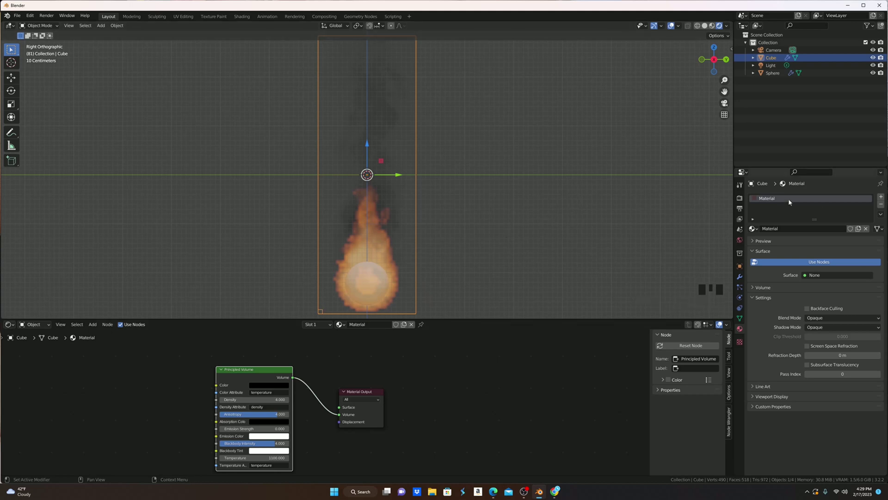
click(742, 200)
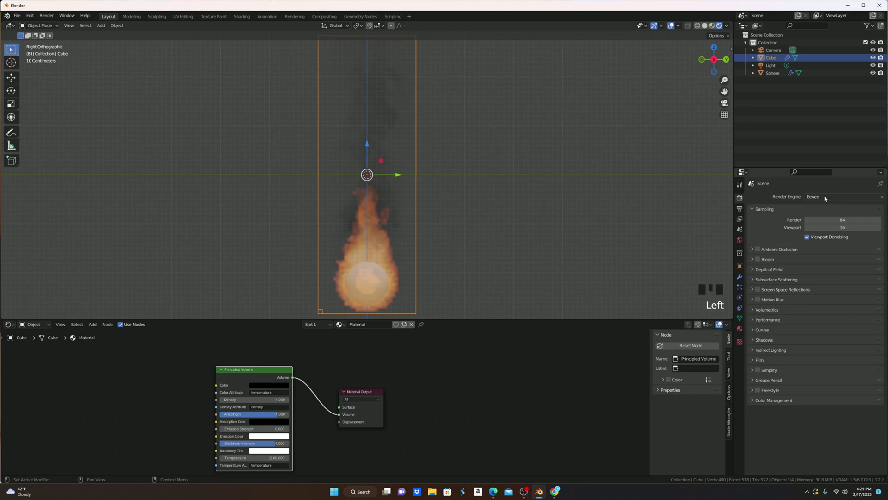
drag(826, 198, 444, 230)
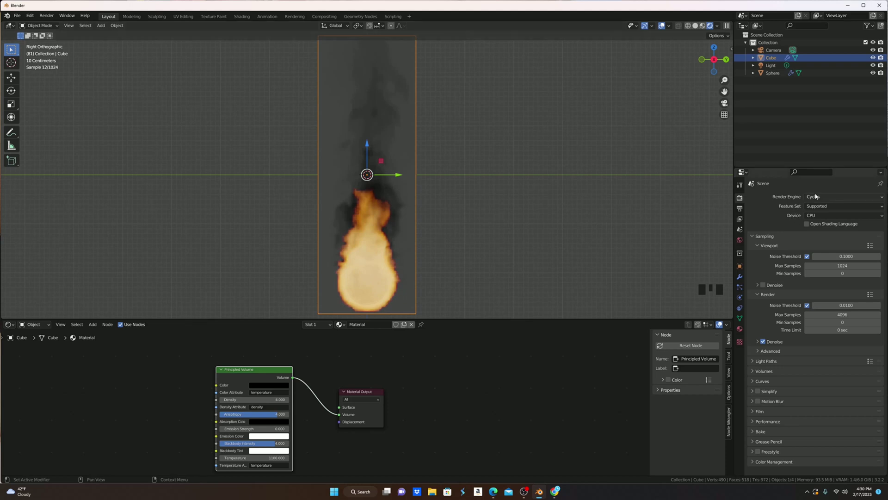
drag(816, 195, 758, 260)
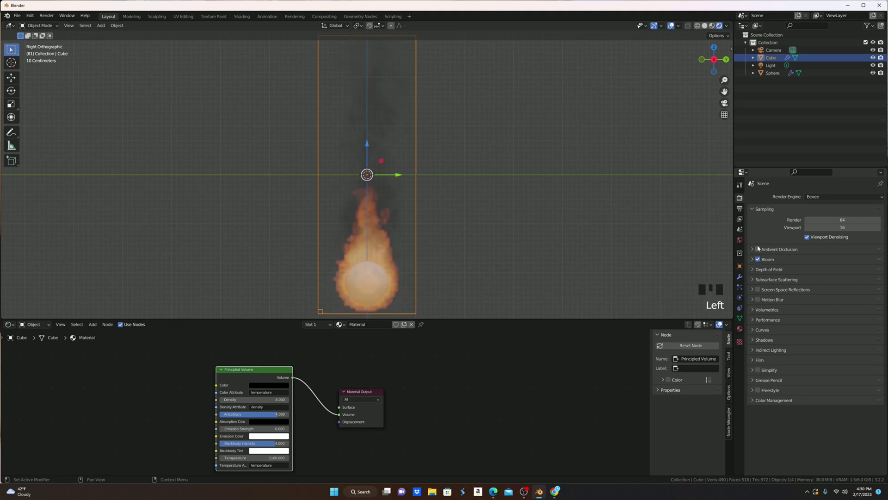
click(759, 249)
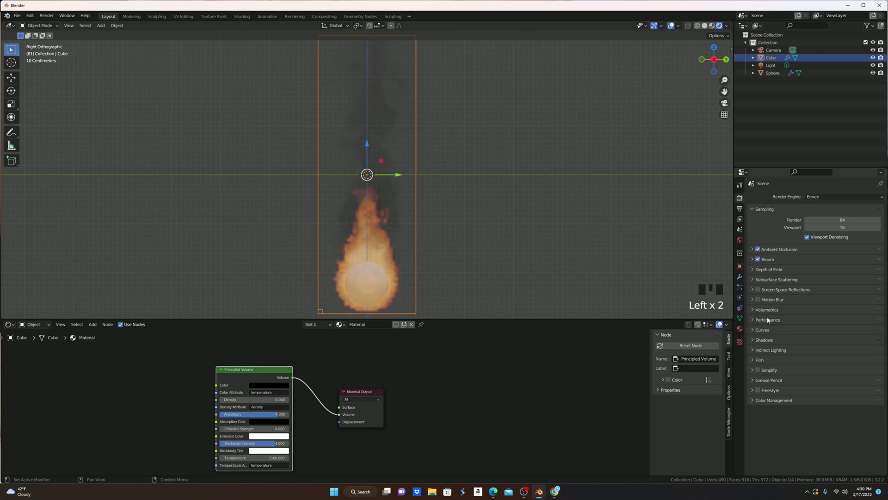
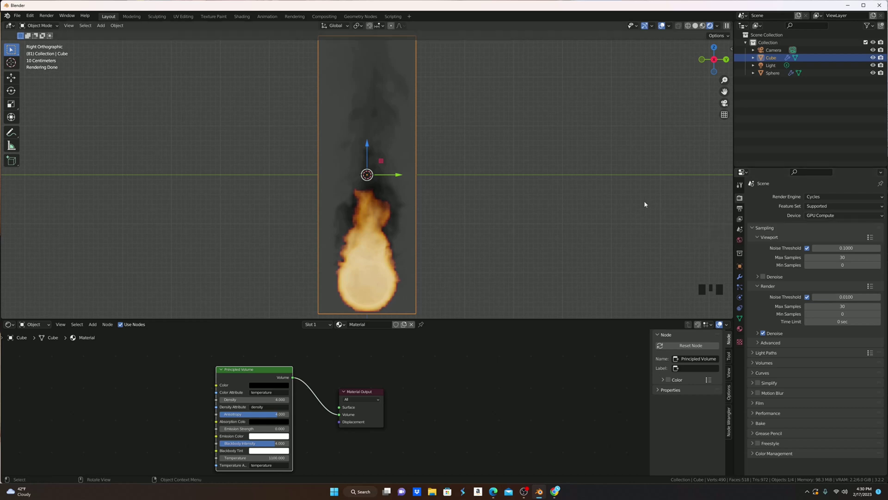
Add an icosphere, move it up above the fire and scale it down small
scroll(down, 3)
scroll(down, 3)
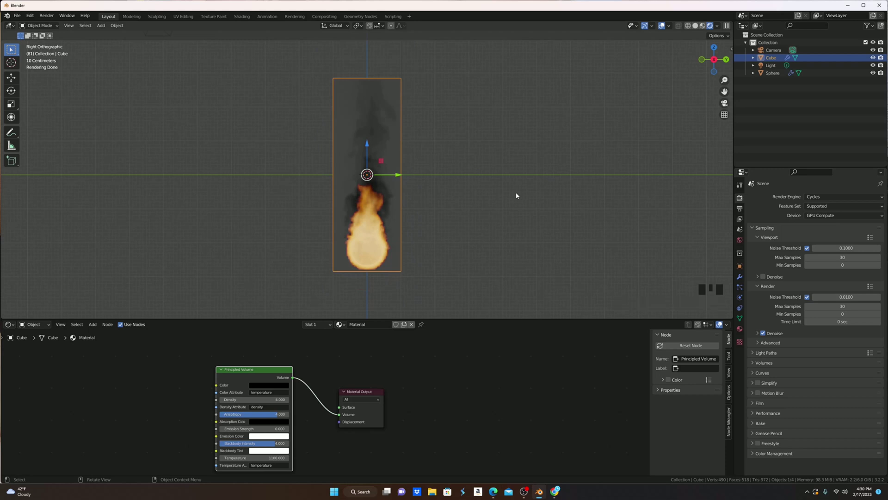
click(518, 195)
key(shift+a)
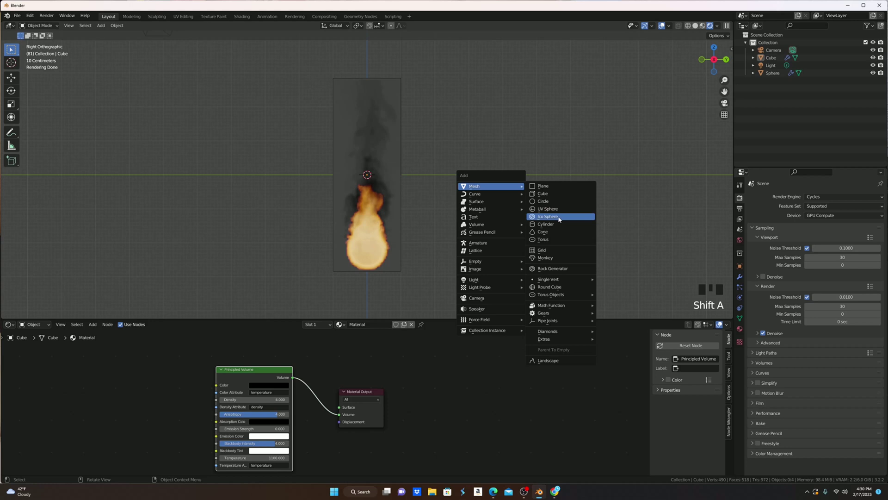
scroll(down, 3)
key(g)
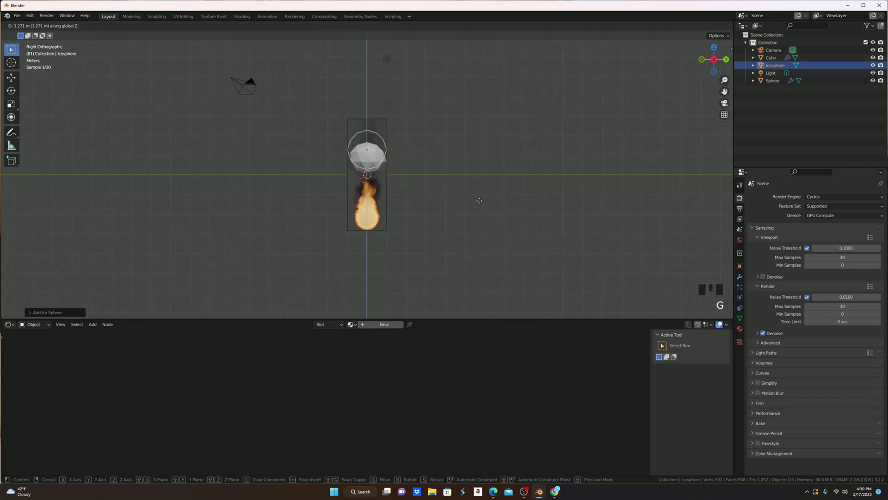
drag(470, 145, 494, 249)
key(s)
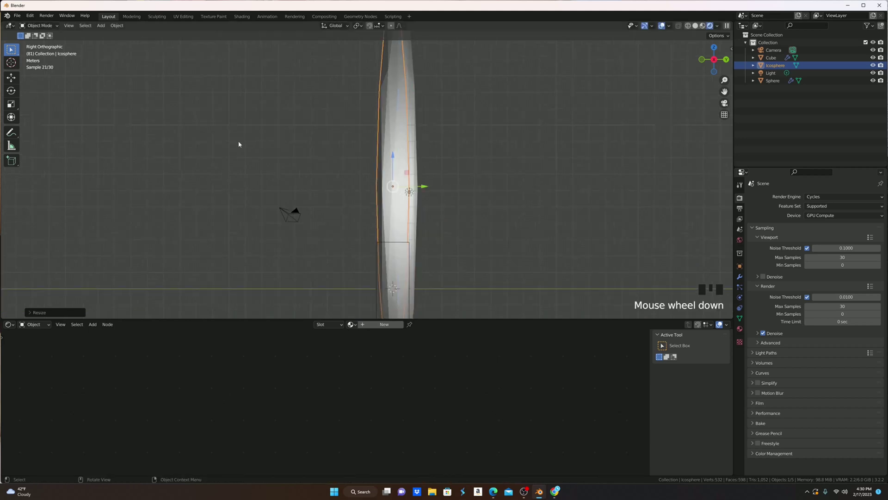
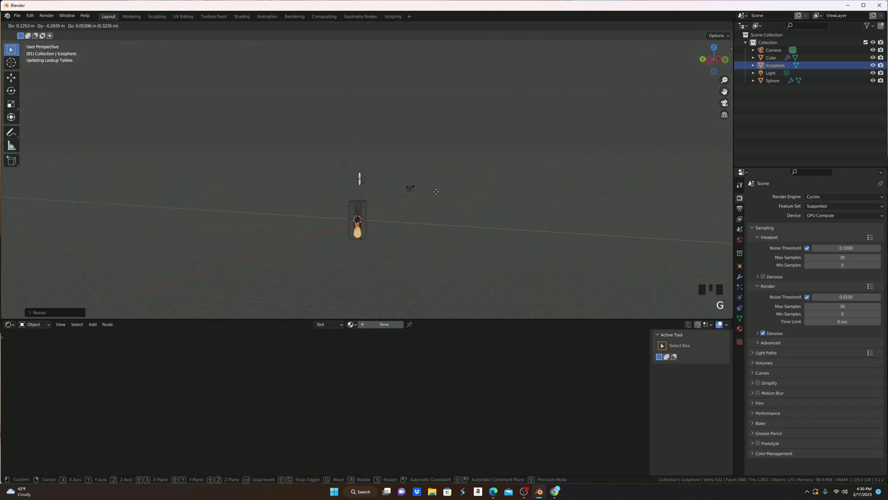
key(s)
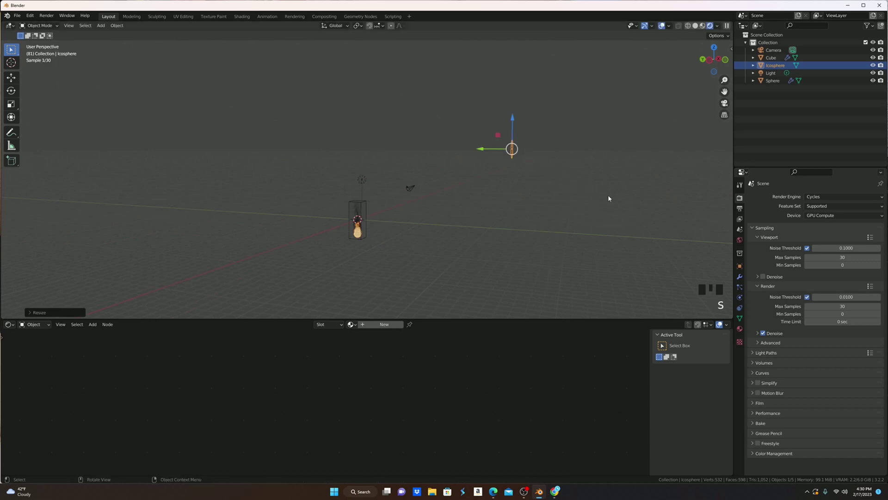
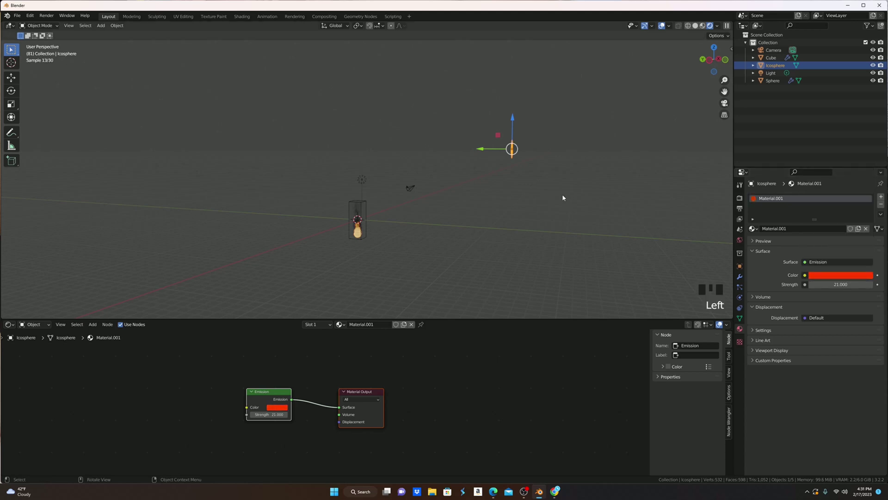
Inspect the icosphere up close, return to the whole fire domain and deselect the icosphere
scroll(up, 3)
middle_click(552, 176)
scroll(up, 3)
drag(533, 279, 651, 247)
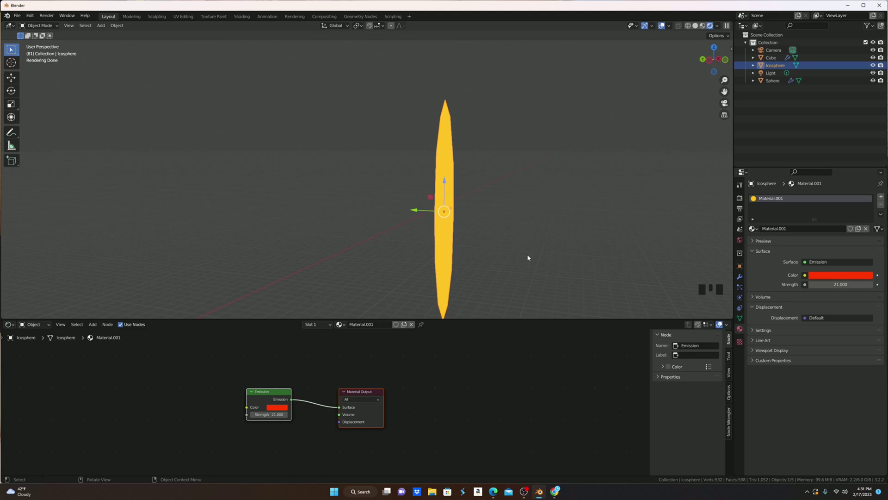
scroll(down, 3)
drag(341, 251, 538, 126)
scroll(down, 3)
drag(239, 195, 428, 212)
click(427, 212)
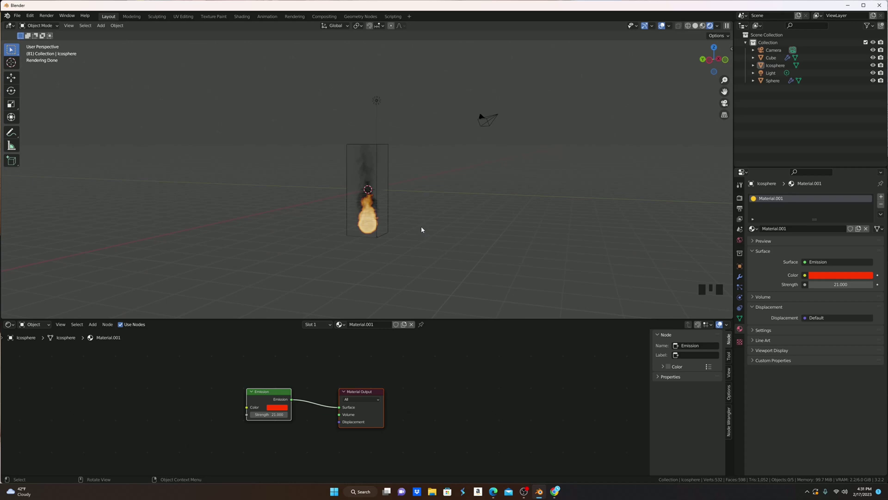
Add a circle, move it to the domain's base scaled to the flame, and hide the flow sphere
key(shift+a)
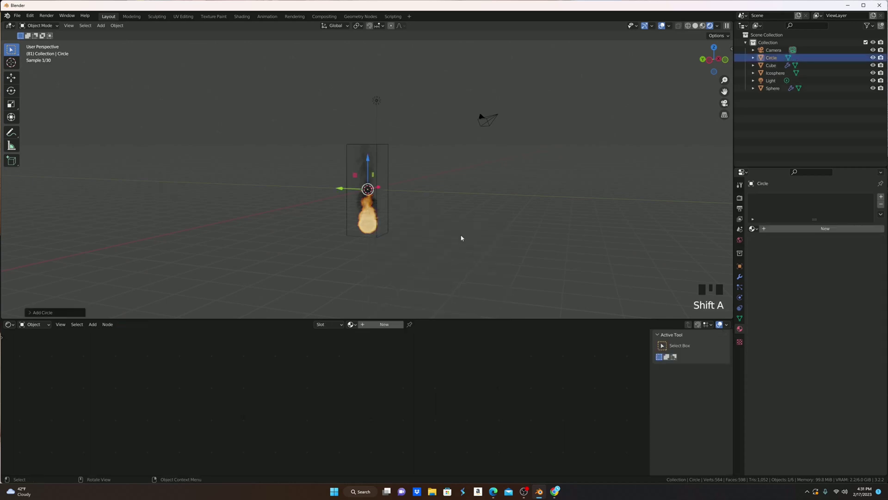
key(g)
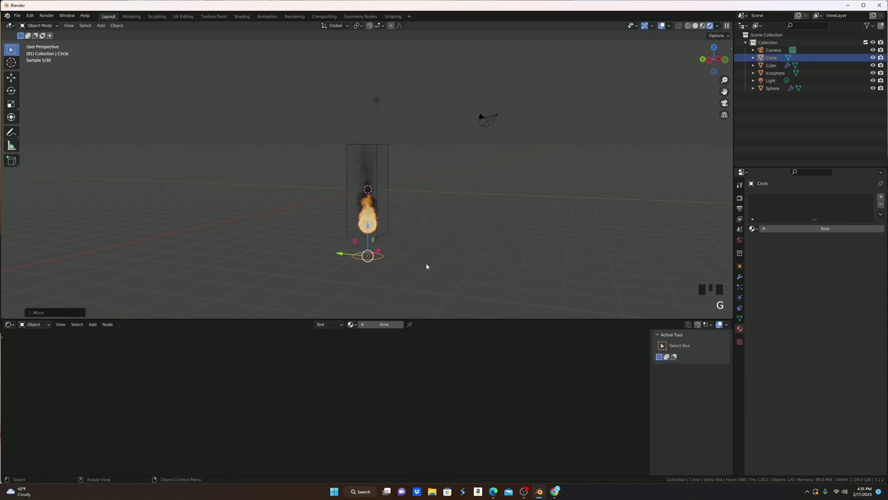
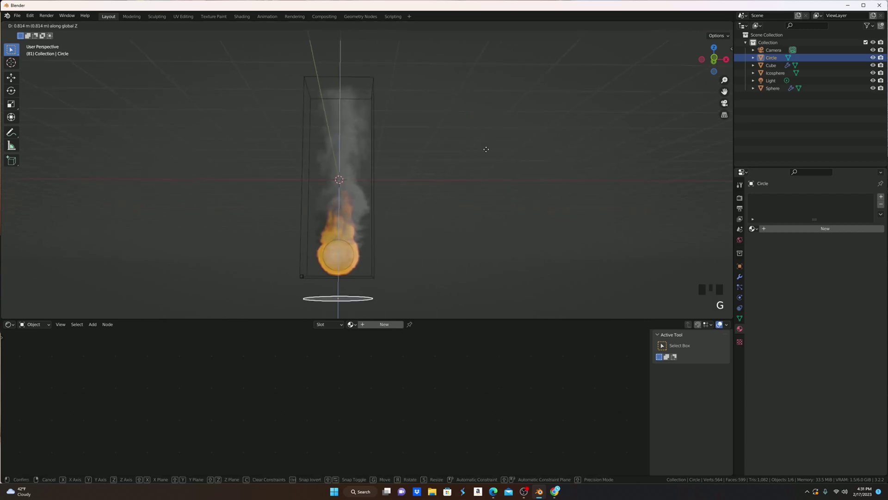
drag(342, 257, 525, 241)
key(s)
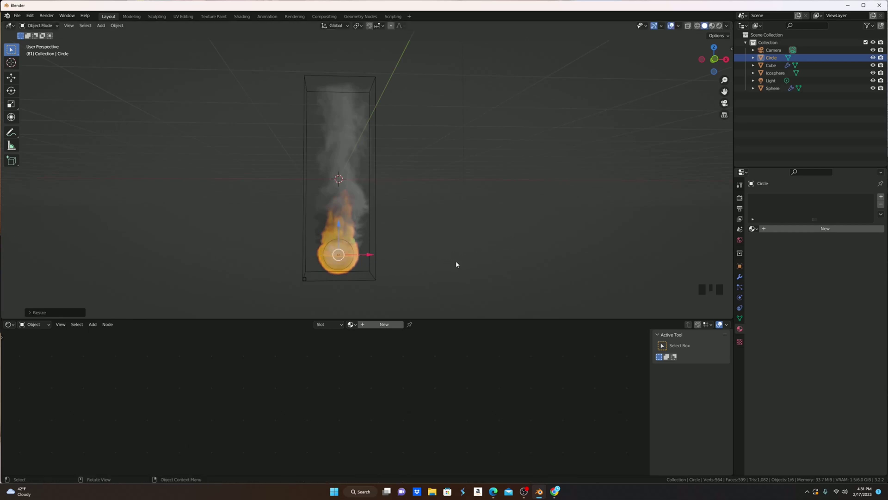
key(s)
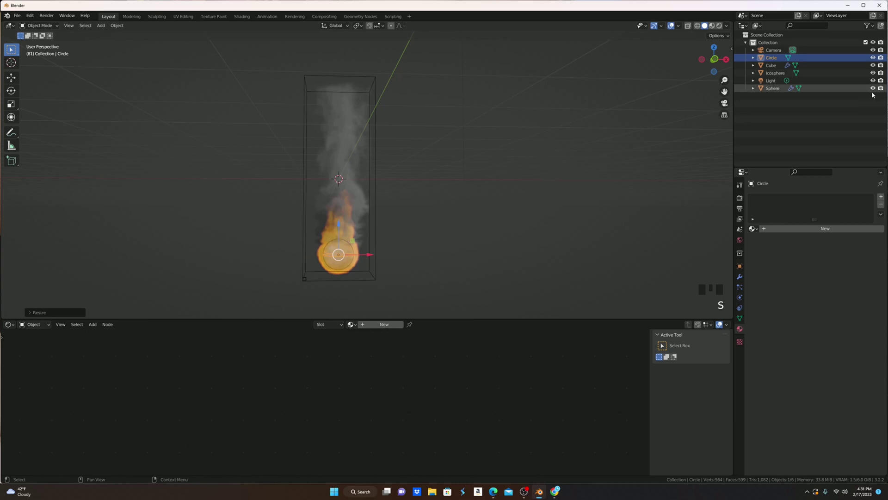
click(874, 88)
click(881, 89)
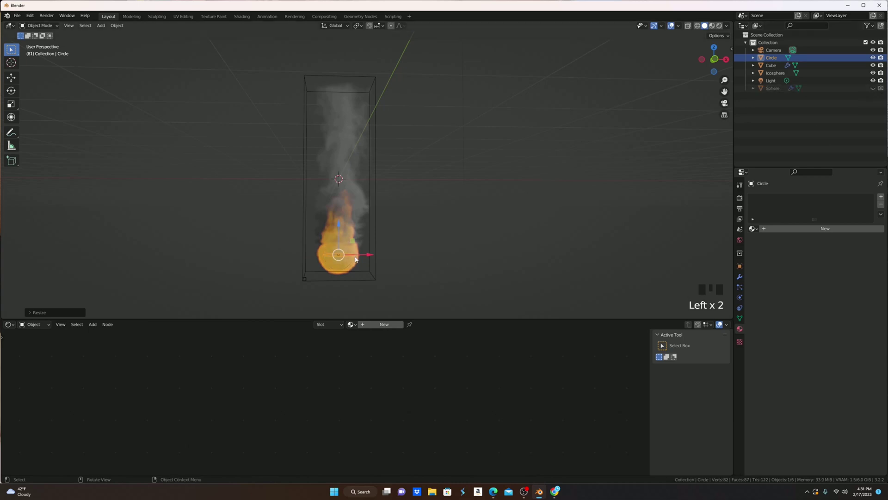
Give the circle a particle system with adjusted emission timing and Render As set to Object
key(s)
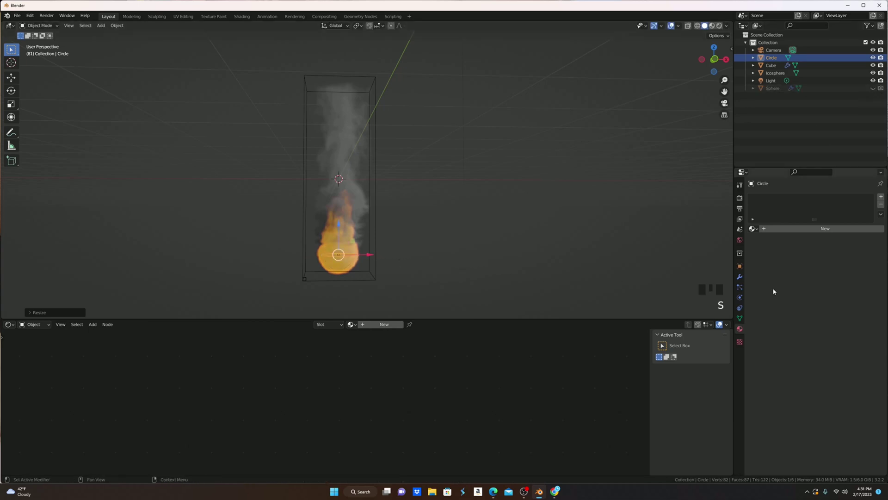
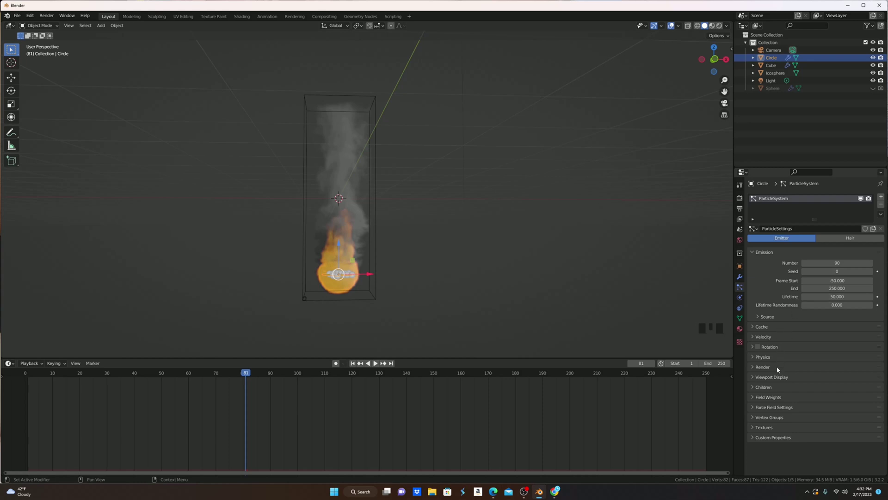
drag(778, 368, 591, 305)
scroll(down, 3)
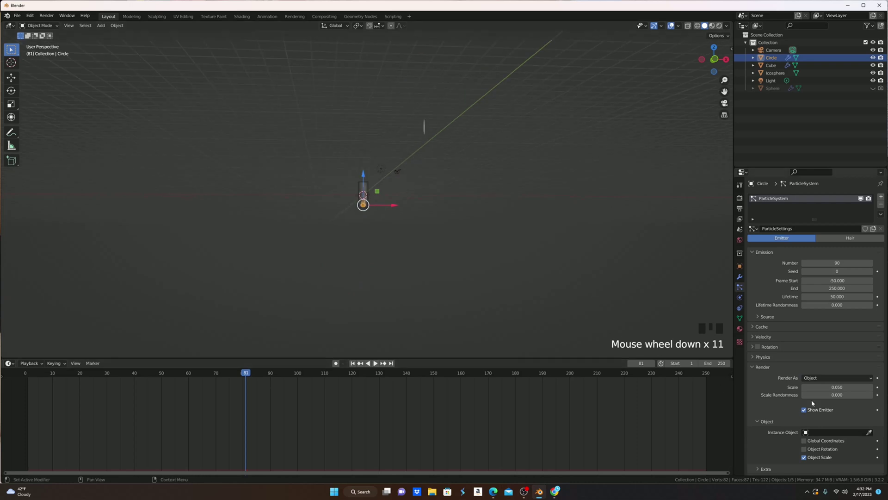
Choose the Icosphere as the instance object the circle's particles render as
click(870, 434)
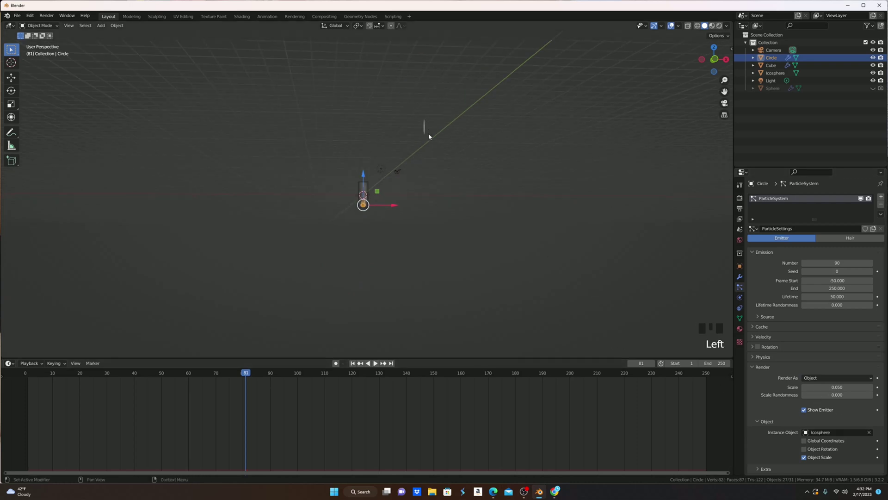
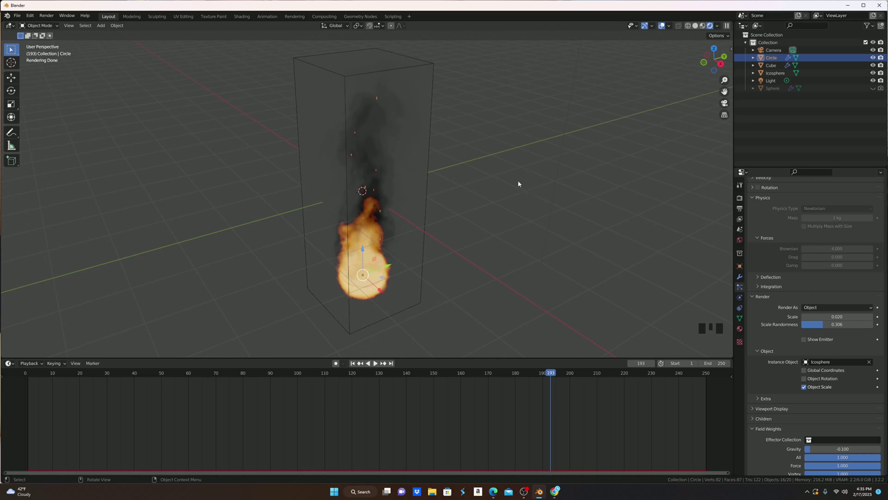
drag(491, 147, 405, 136)
click(405, 136)
drag(488, 240, 413, 219)
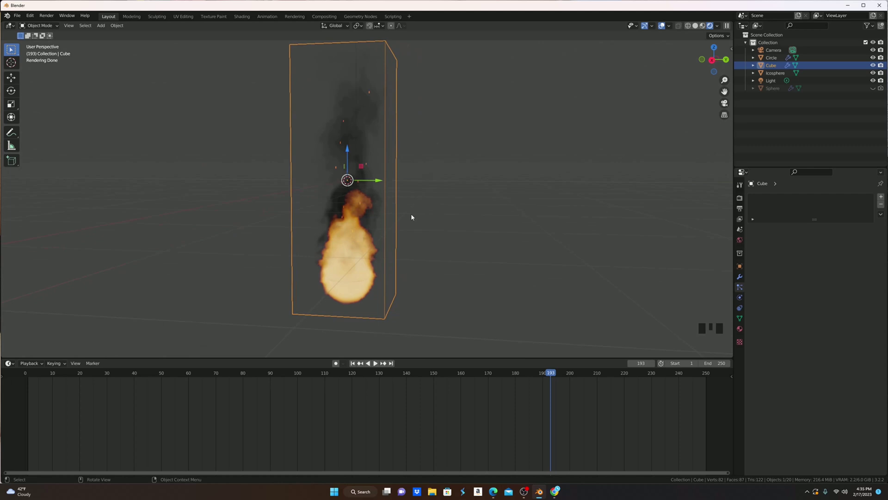
drag(425, 231, 236, 286)
click(236, 287)
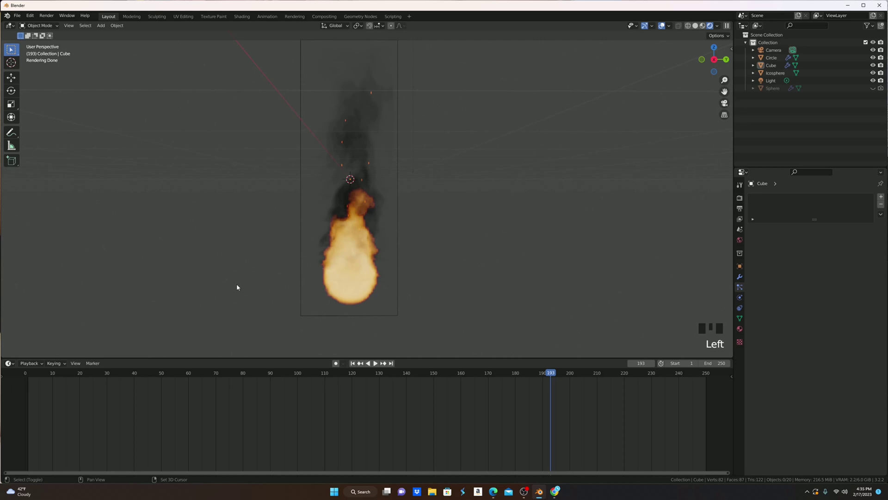
Add a cube left of the domain and copy the sphere's fire-and-smoke flow onto it
key(shift+a)
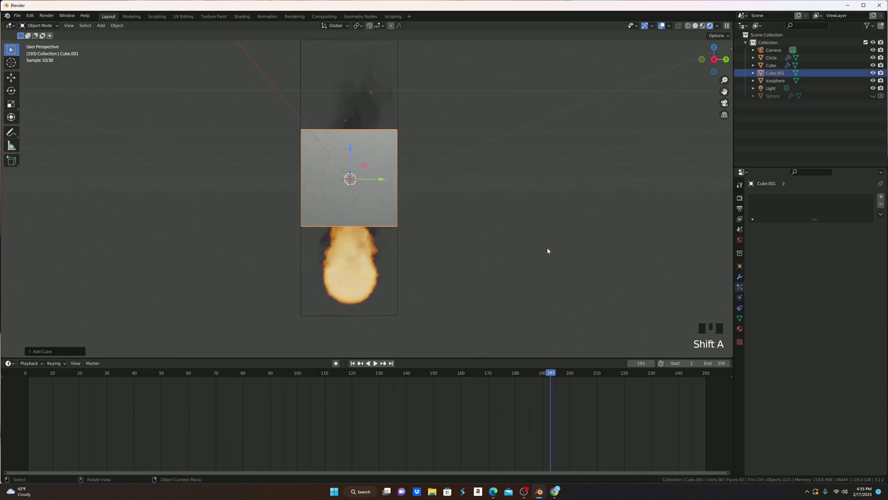
key(g)
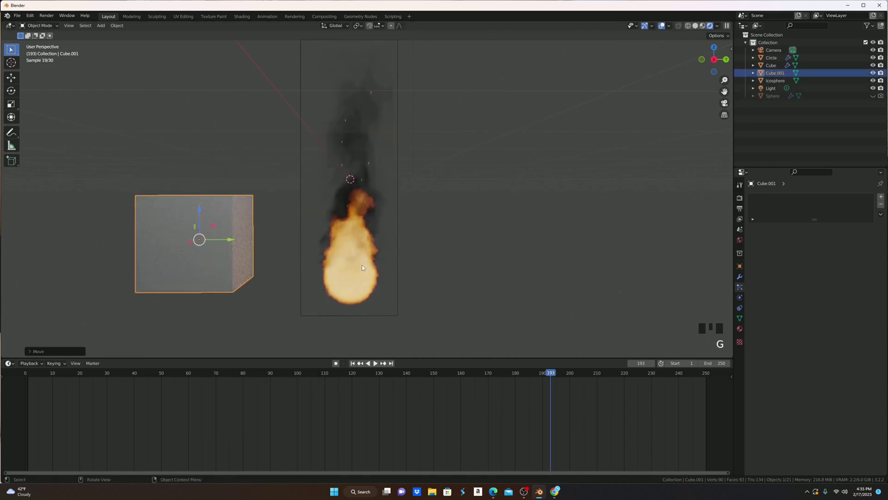
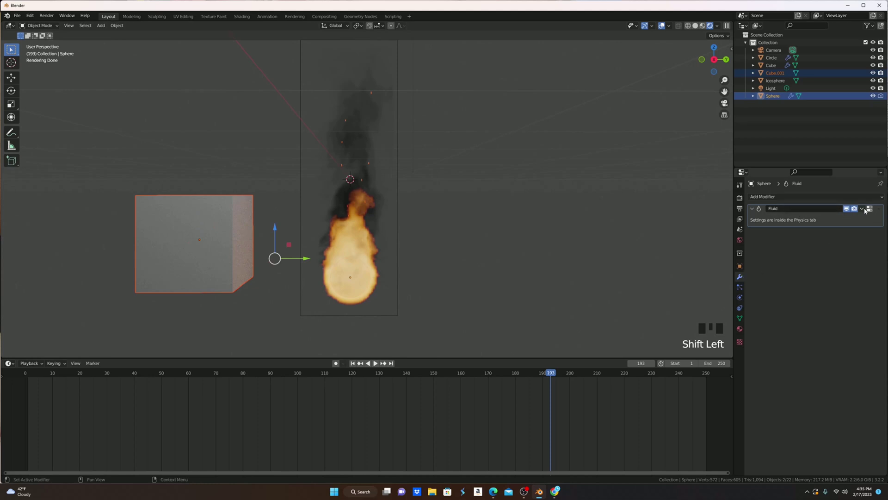
click(848, 223)
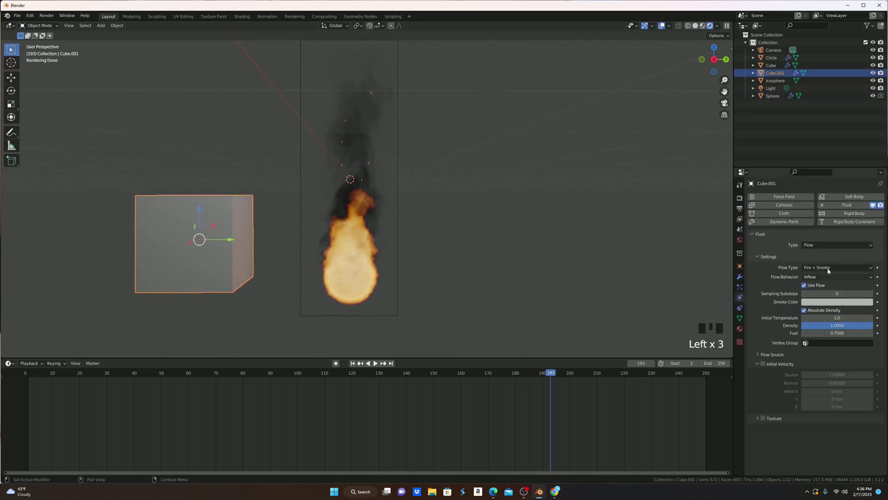
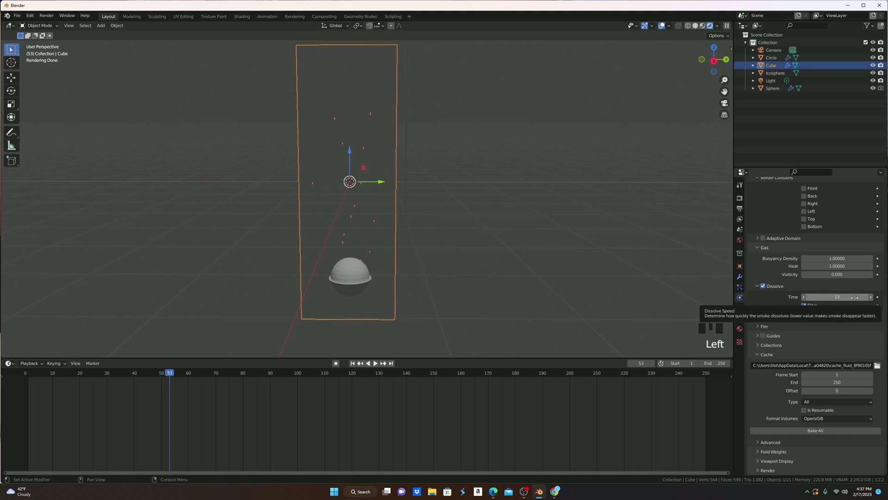
Zoom out the rendered viewport so the whole domain and emitter are visible at frame 53
scroll(down, 3)
Scale the domain taller along Z, reposition it, rebake and orbit the burning domain
key(s)
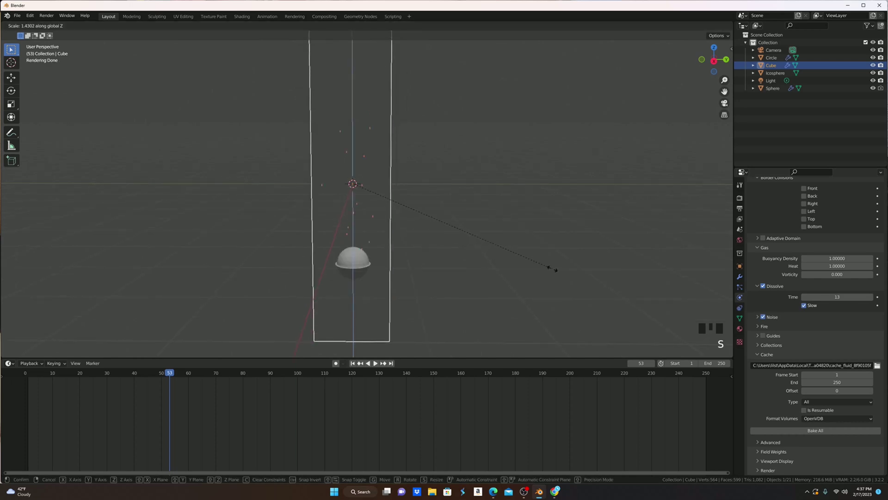
key(g)
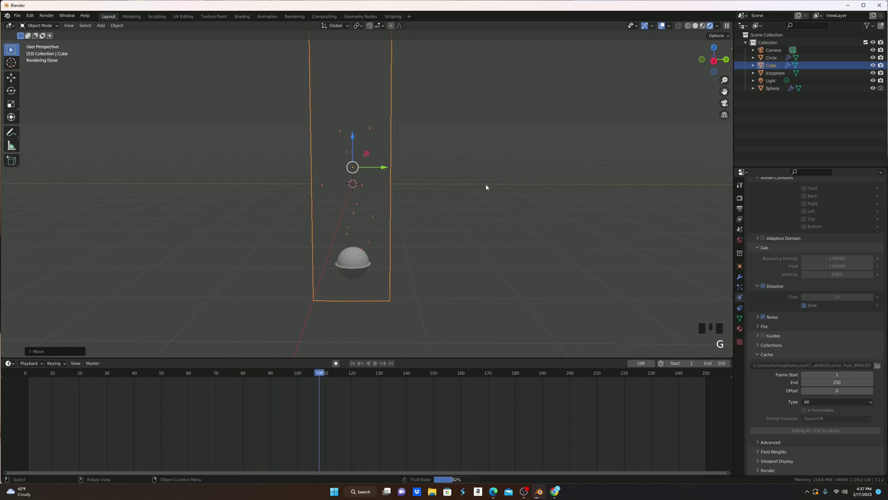
drag(332, 374, 333, 212)
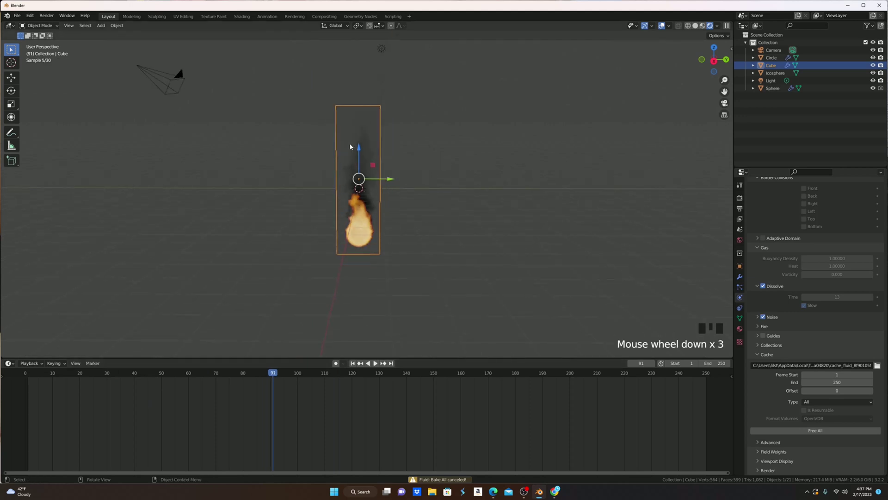